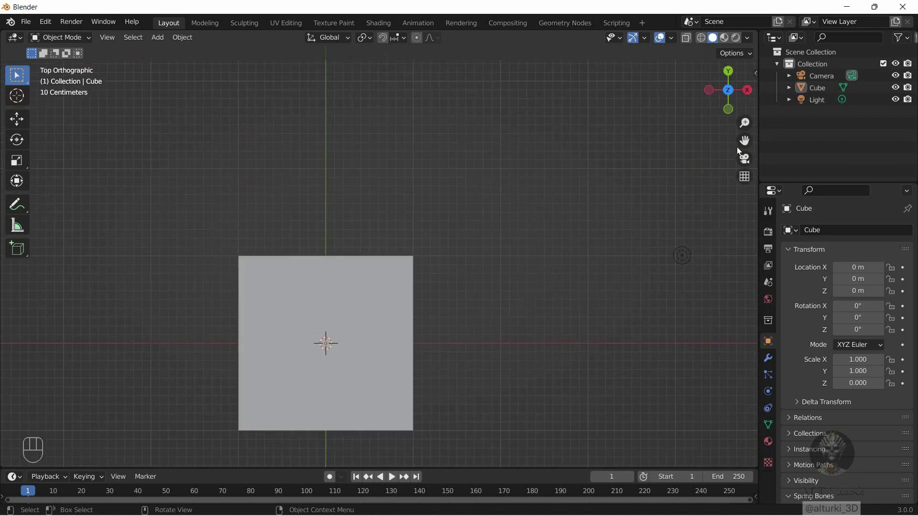
- Add a mesh plane at the origin and orbit into a perspective view of it
{"action": "left_click", "coordinate": [325, 341]}
{"action": "key", "text": "shift+a"}
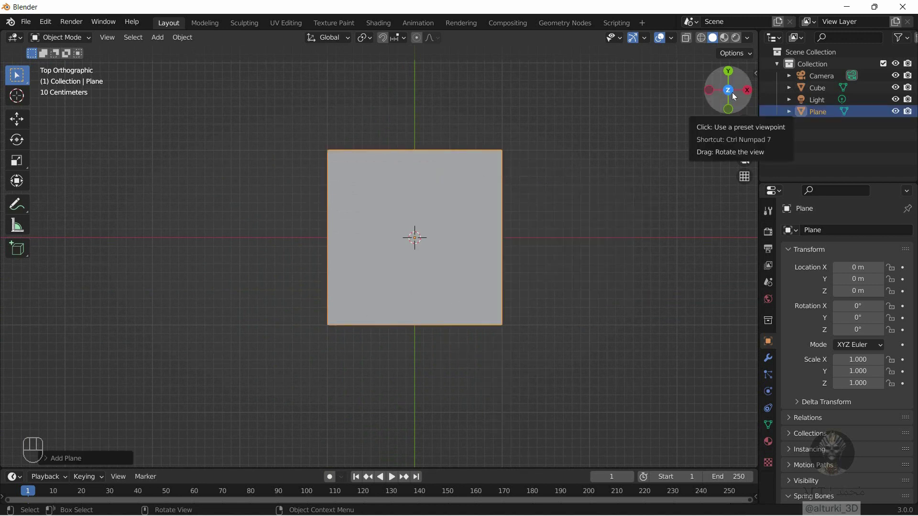
{"action": "left_click_drag", "start_coordinate": [734, 94], "coordinate": [479, 146]}
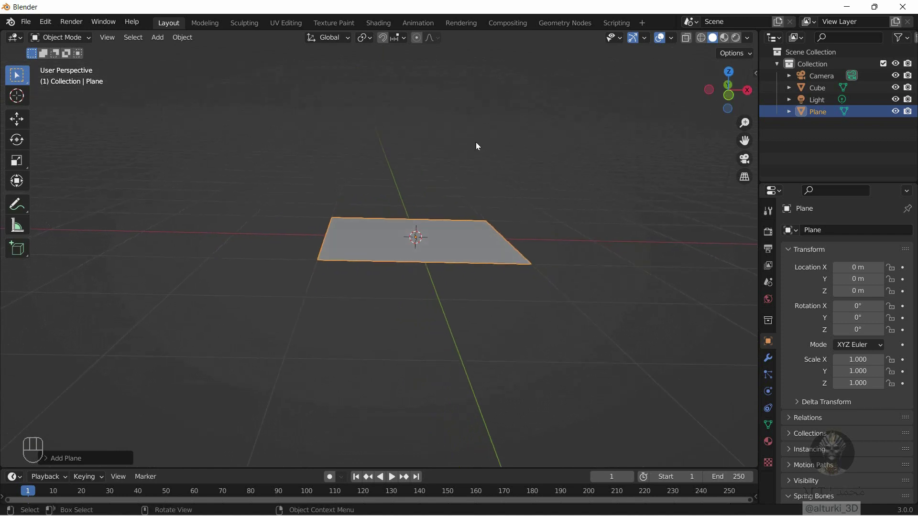
- Activate the Move tool for the plane at the world origin
{"action": "left_click", "coordinate": [21, 120]}
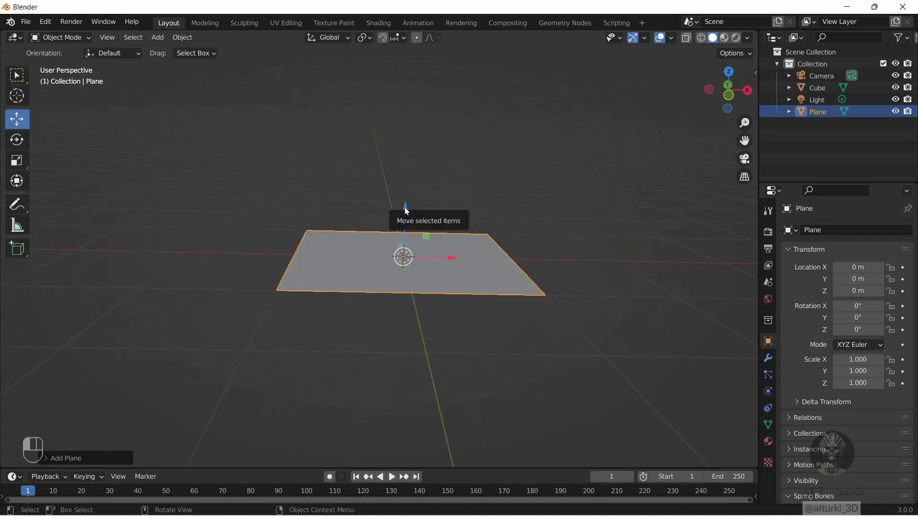
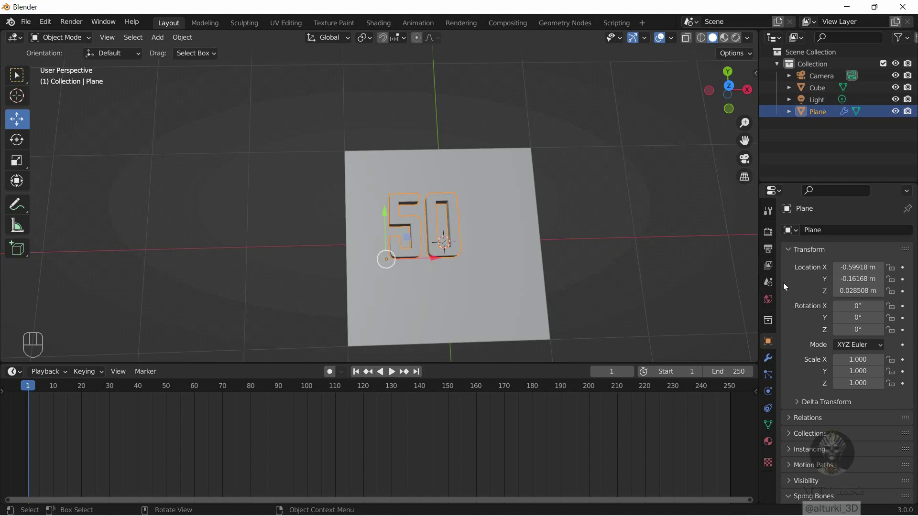
- Show the plane's Modifier Properties with its Geometry Nodes value
{"action": "left_click", "coordinate": [771, 363]}
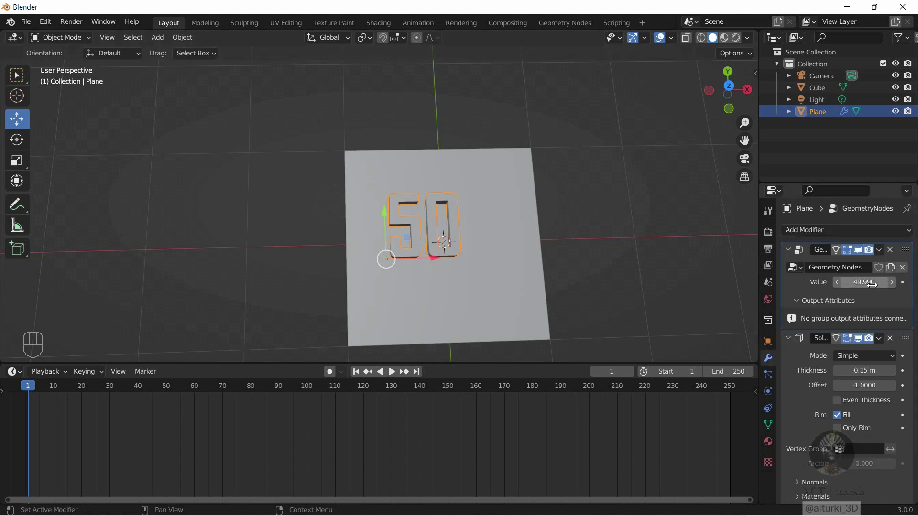
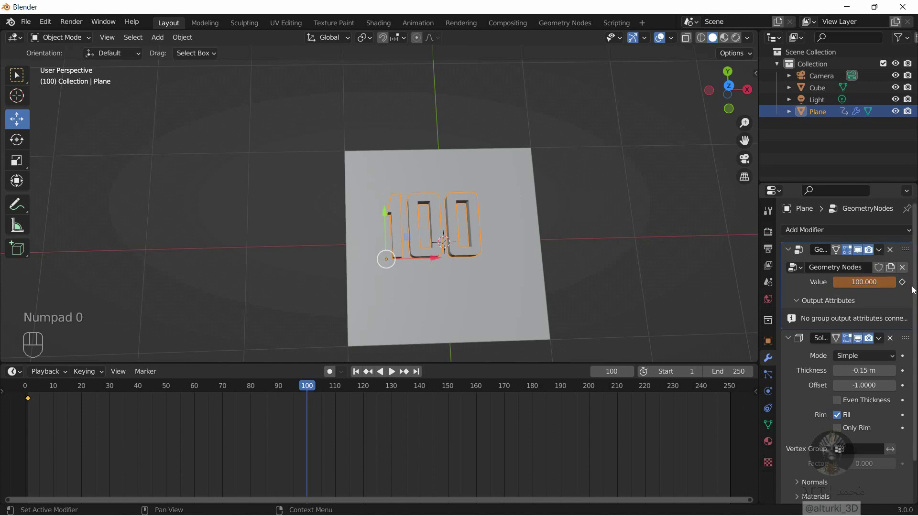
- Keyframe the Value of 100 at frame 100 and scrub the timeline
{"action": "left_click", "coordinate": [904, 285]}
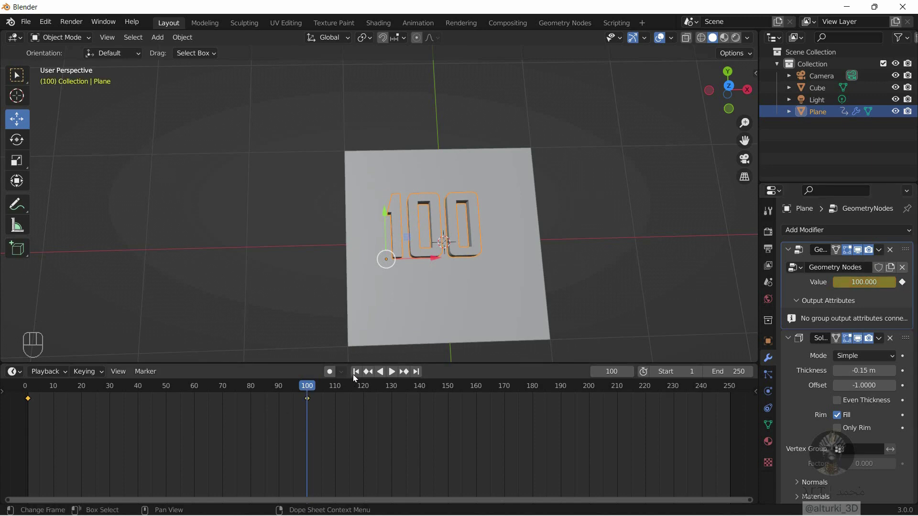
{"action": "left_click_drag", "start_coordinate": [356, 377], "coordinate": [386, 378]}
- Play and pause the countdown animation twice to check the number changing
{"action": "left_click", "coordinate": [394, 377]}
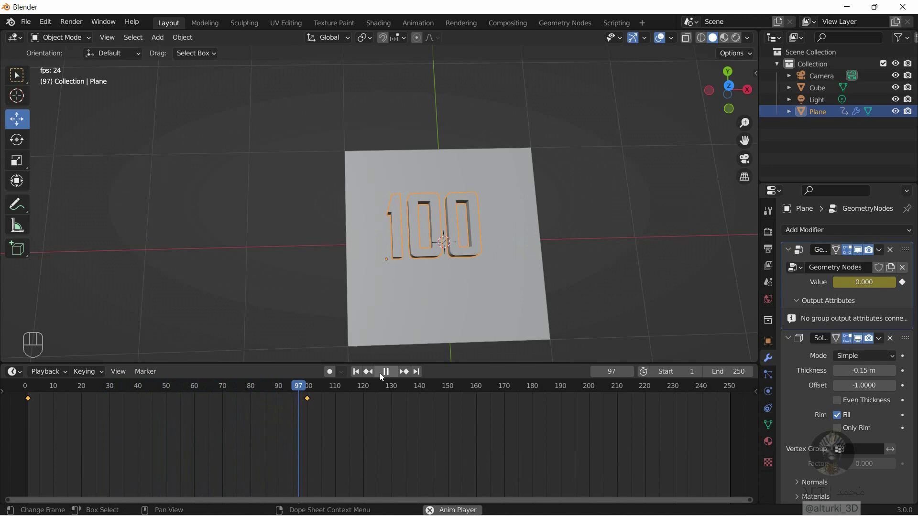
{"action": "left_click", "coordinate": [392, 375]}
{"action": "left_click", "coordinate": [379, 376]}
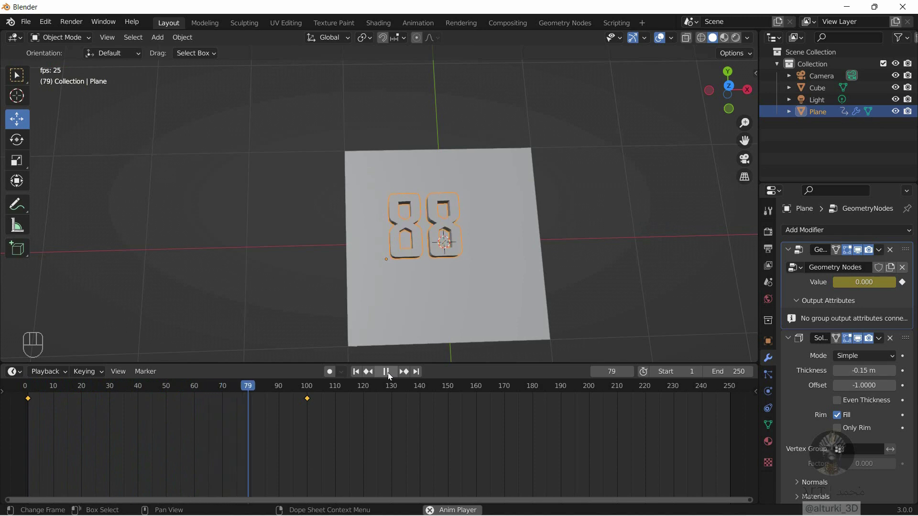
{"action": "left_click", "coordinate": [391, 377]}
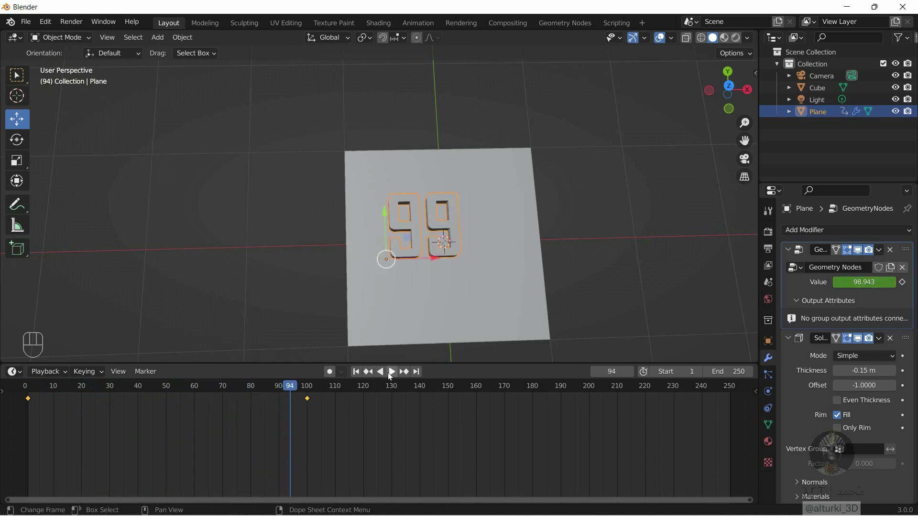
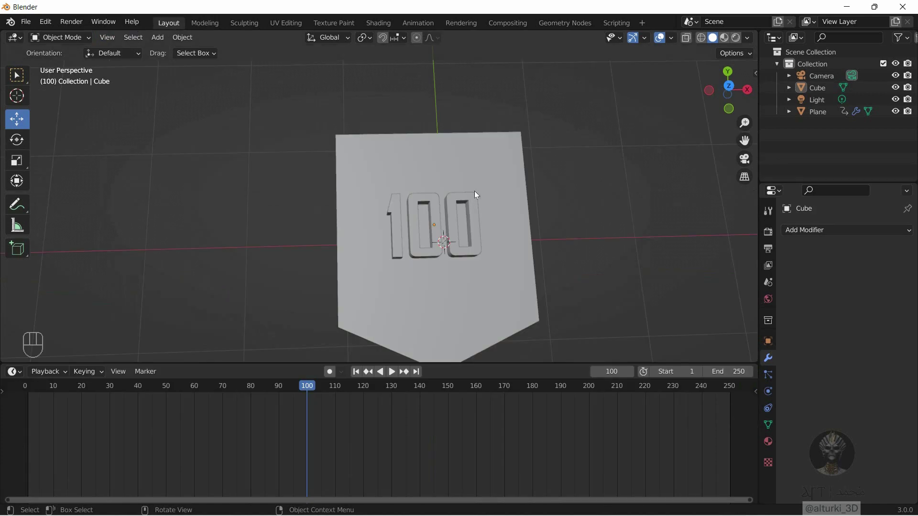
- Scale the shield plate to about 0.66 and replay the countdown over it
{"action": "left_click", "coordinate": [488, 166]}
{"action": "key", "text": "s"}
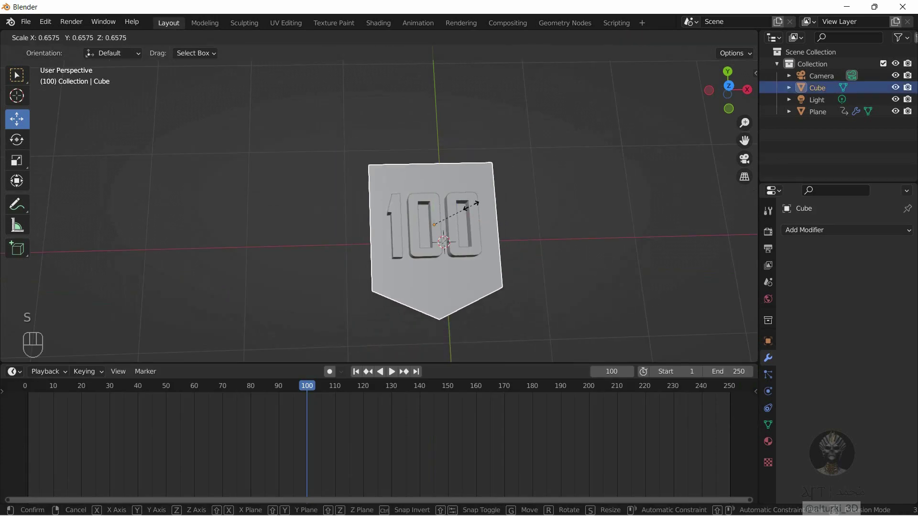
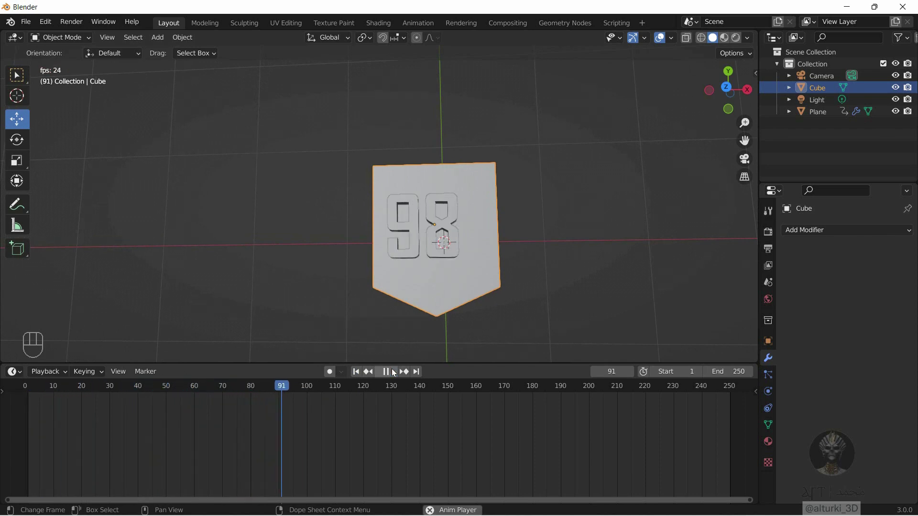
{"action": "left_click", "coordinate": [394, 372]}
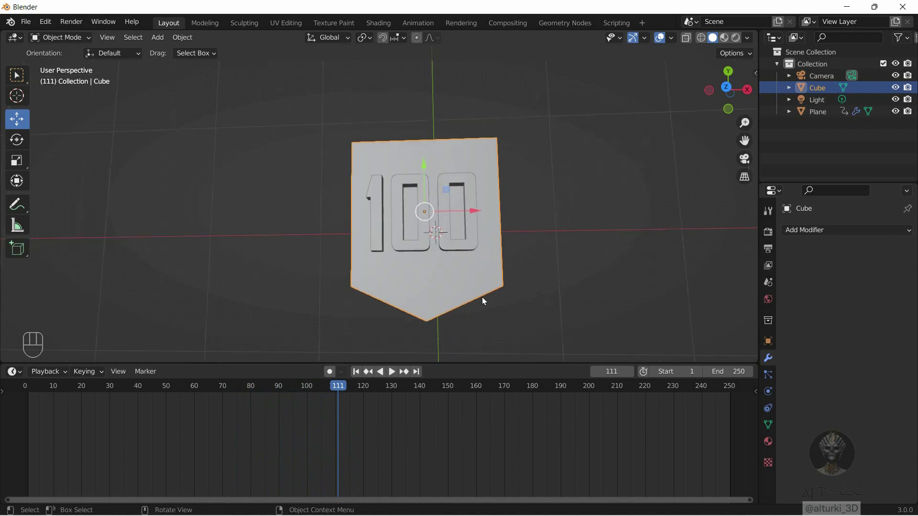
{"action": "left_click", "coordinate": [553, 245]}
- Add a plane scaled up large as a ground, then reselect the shield plate
{"action": "key", "text": "shift+a"}
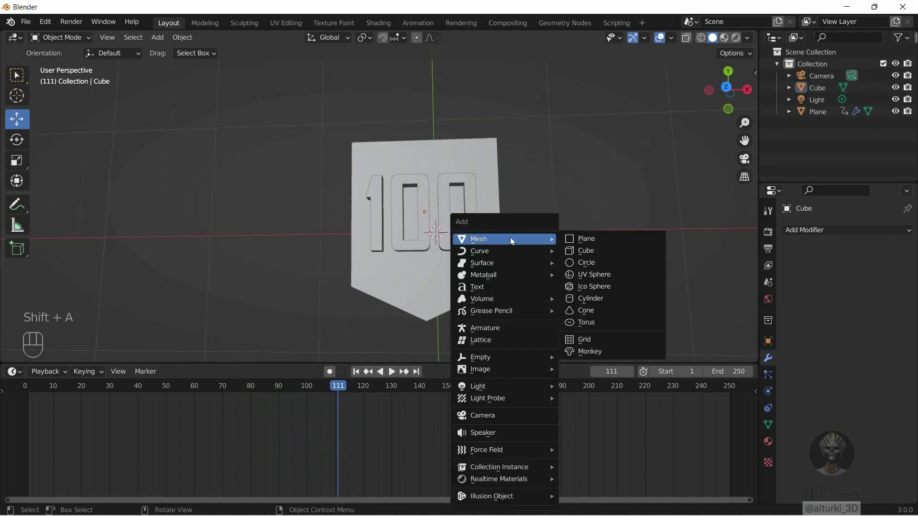
{"action": "key", "text": "s"}
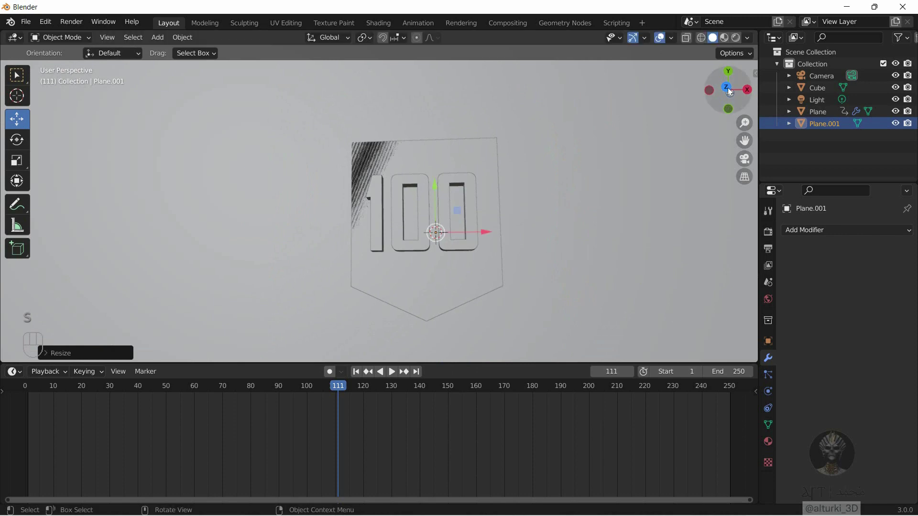
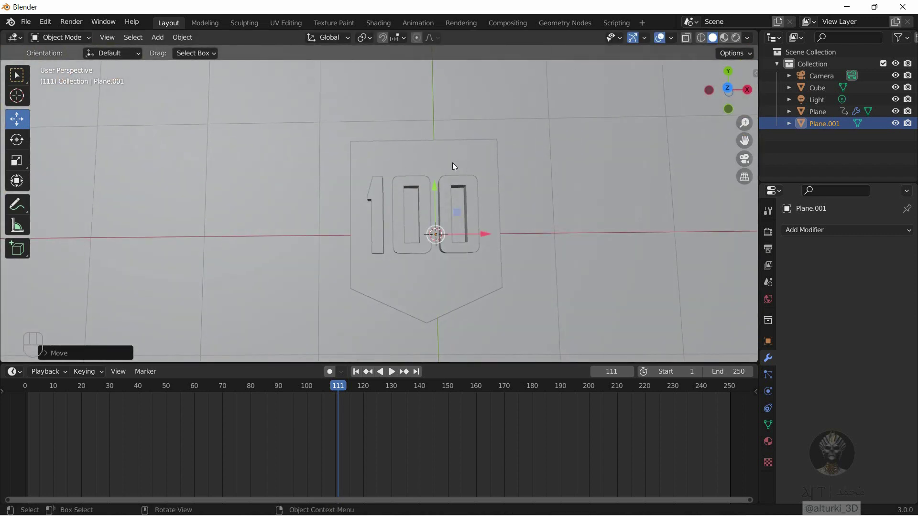
{"action": "left_click", "coordinate": [438, 161]}
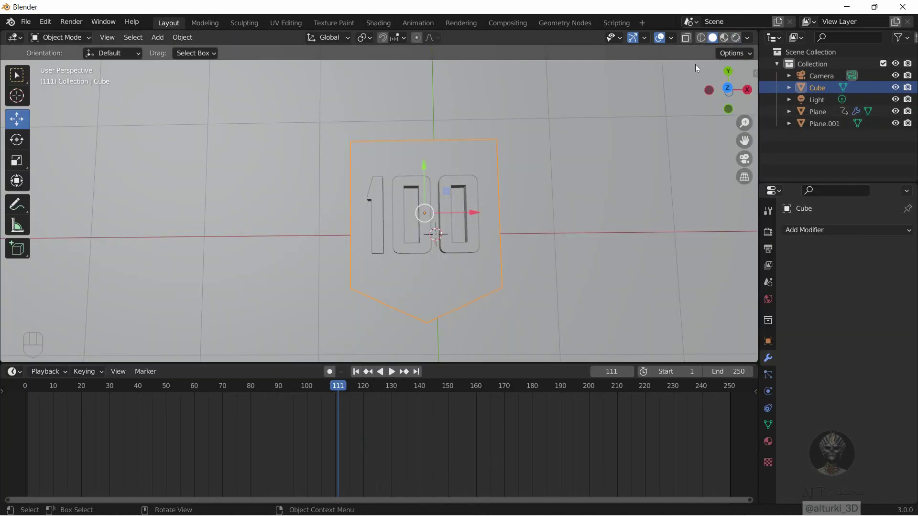
- Switch the viewport to material preview so the dark red shield and white 100 appear shaded
{"action": "left_click", "coordinate": [743, 41]}
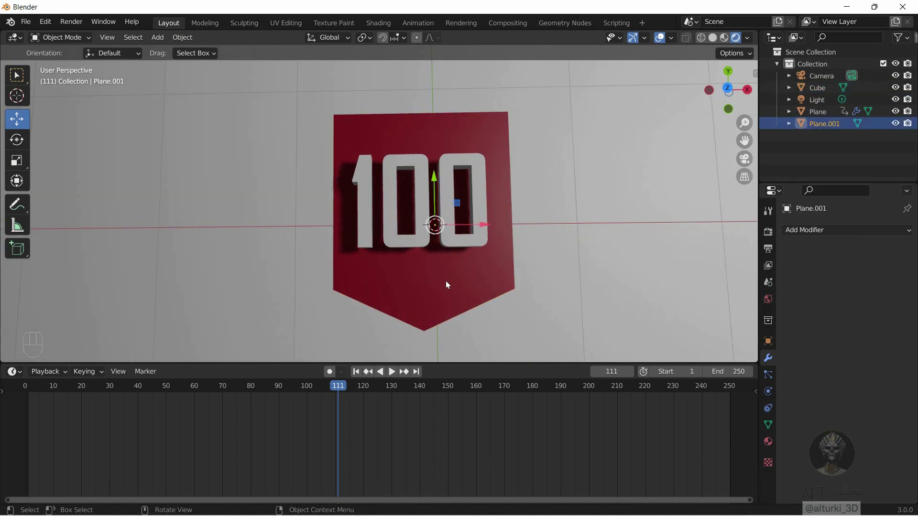
- Add a small cube and place it on the shield just below the 100
{"action": "key", "text": "shift+a"}
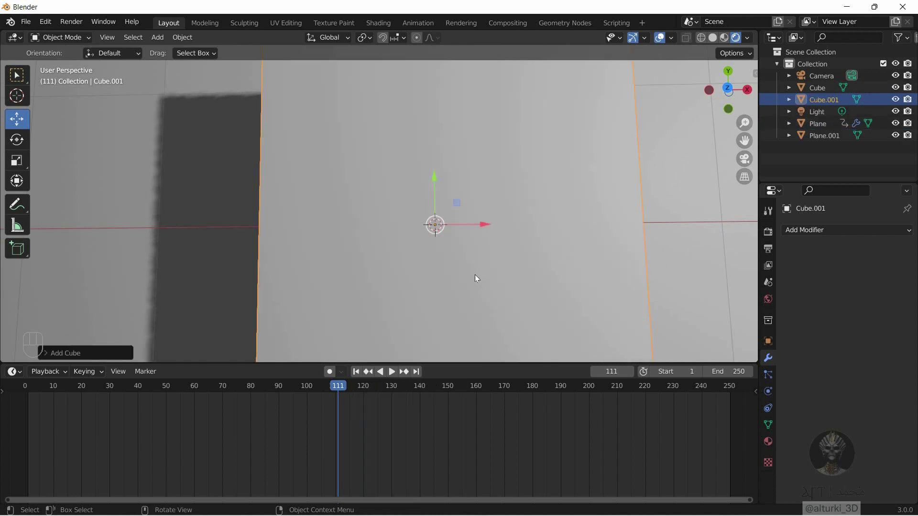
{"action": "key", "text": "s"}
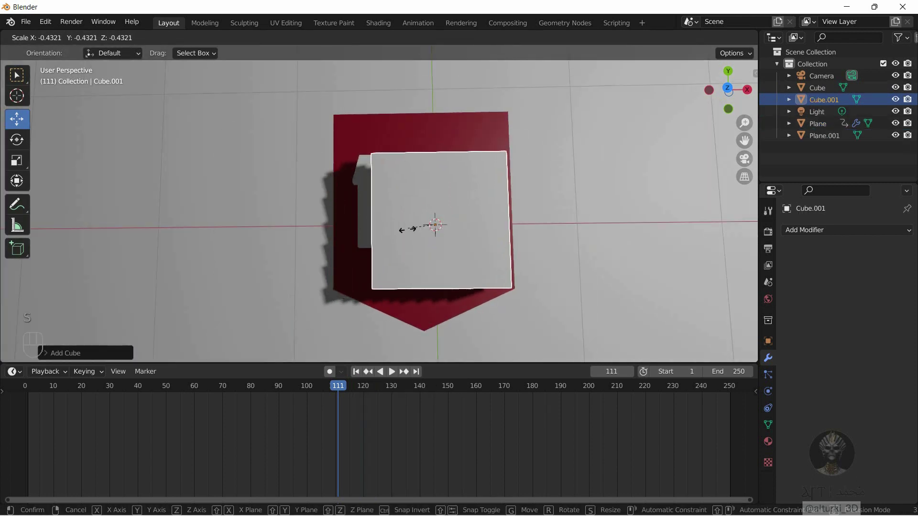
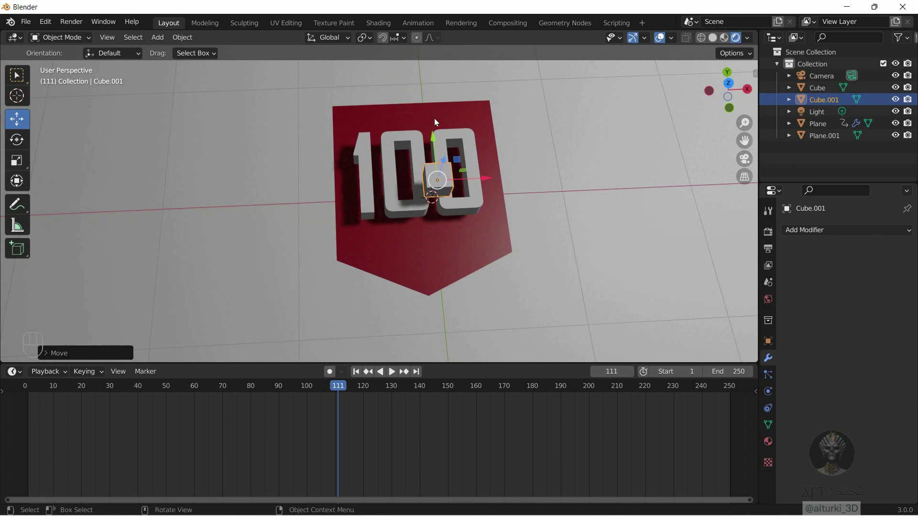
{"action": "left_click_drag", "start_coordinate": [432, 148], "coordinate": [471, 228]}
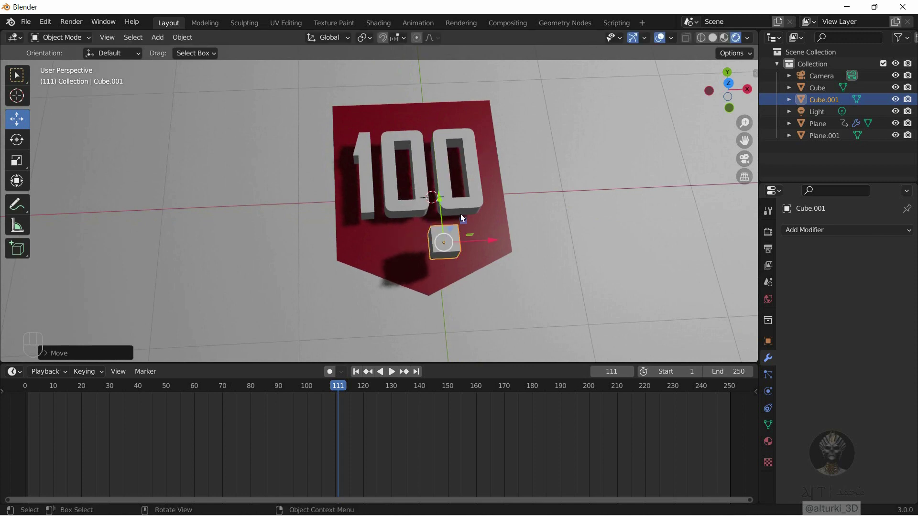
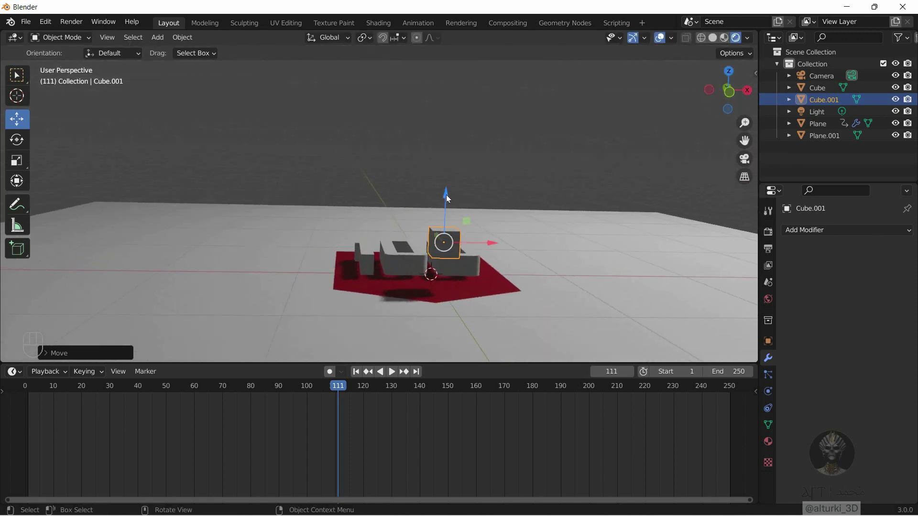
- Orbit sideways, then view the scene straight down from the top
{"action": "left_click_drag", "start_coordinate": [445, 201], "coordinate": [733, 96]}
{"action": "left_click", "coordinate": [734, 77]}
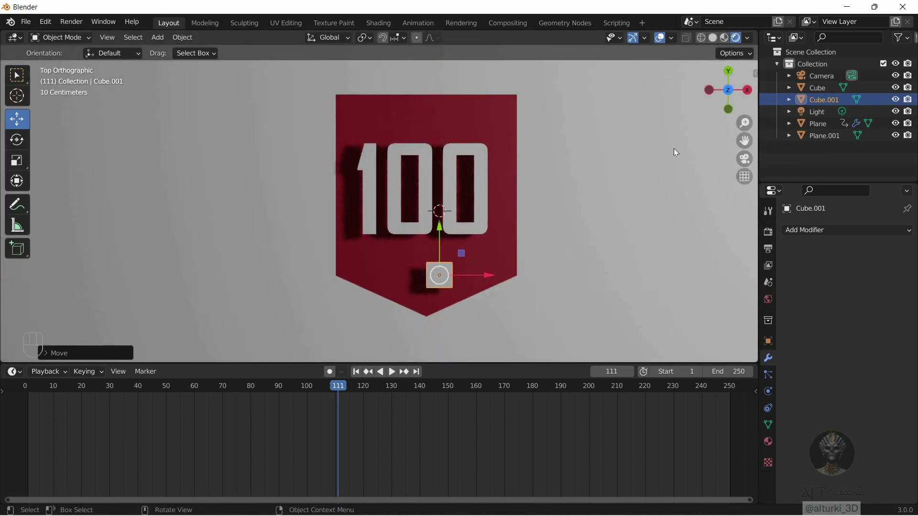
- Look through the scene camera and nudge Cube.001 to center below the 100
{"action": "key", "text": "ctrl+alt+KP_0"}
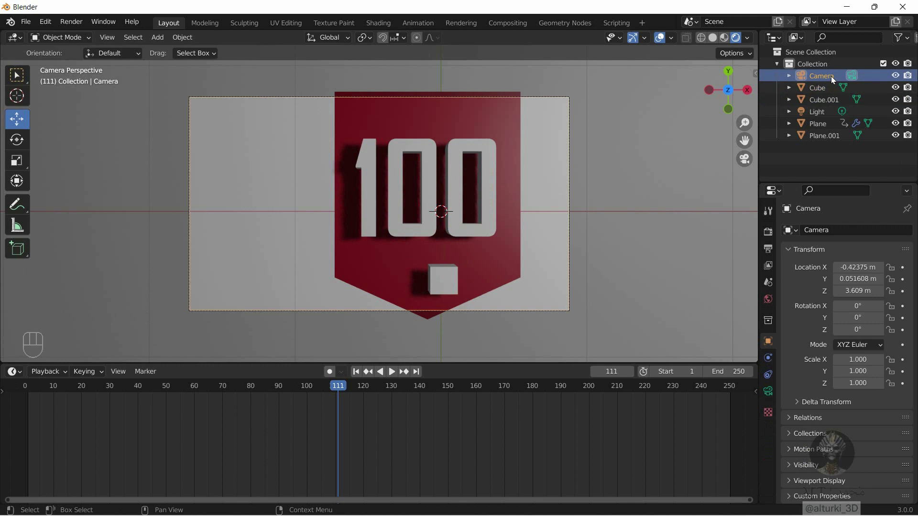
{"action": "key", "text": "g"}
{"action": "type", "text": "> Move"}
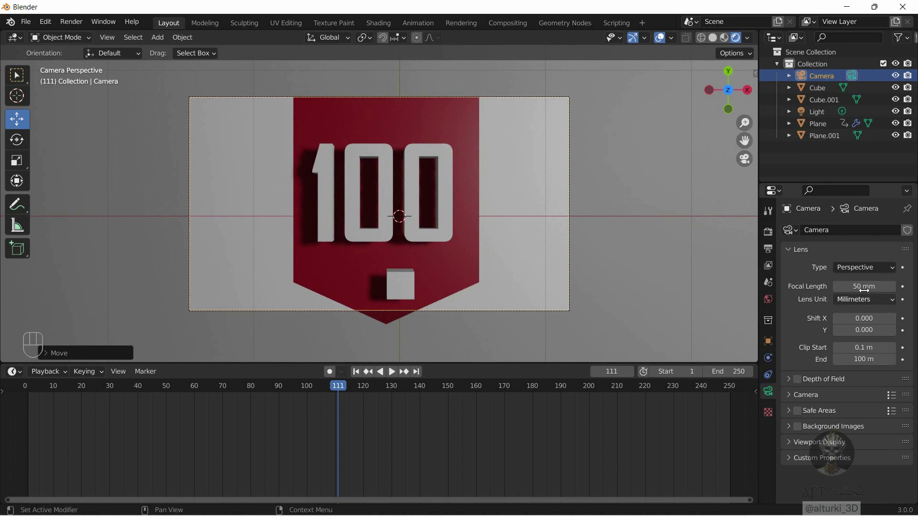
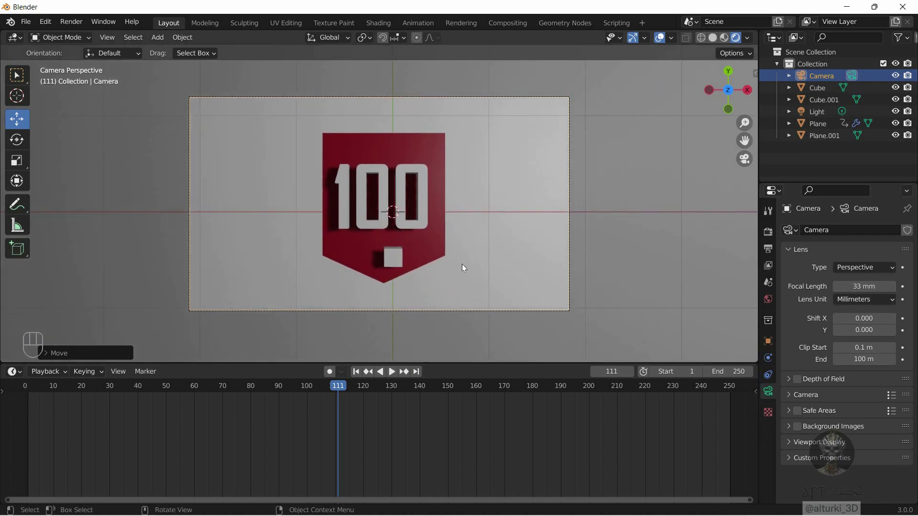
- Select Cube.001 at frame 0 and give it new Material.001 with a white Emission surface
{"action": "type", "text": "> Move"}
{"action": "left_click", "coordinate": [433, 252]}
{"action": "type", "text": "> Move"}
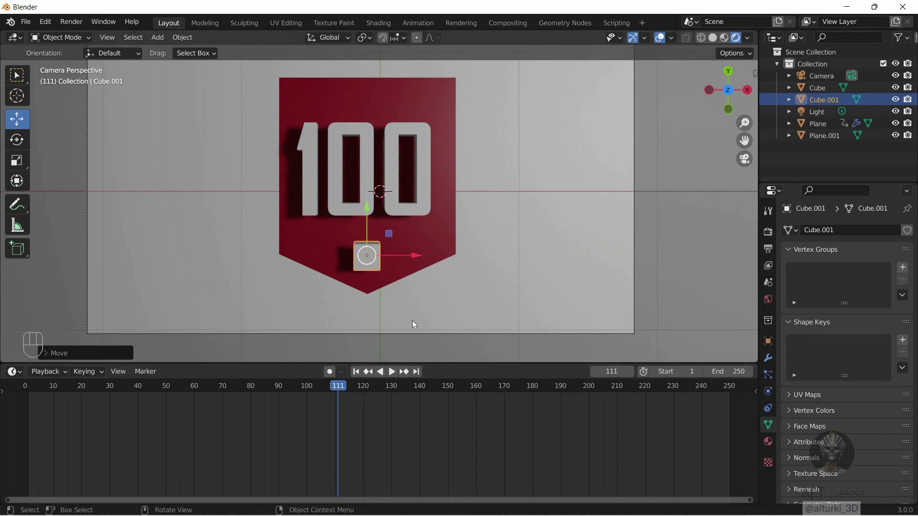
{"action": "left_click_drag", "start_coordinate": [332, 390], "coordinate": [761, 389]}
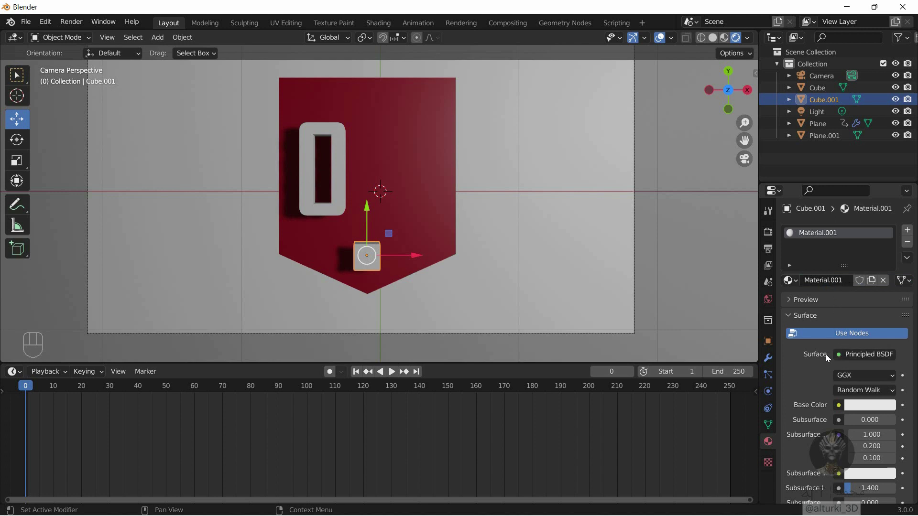
{"action": "left_click_drag", "start_coordinate": [854, 358], "coordinate": [757, 124]}
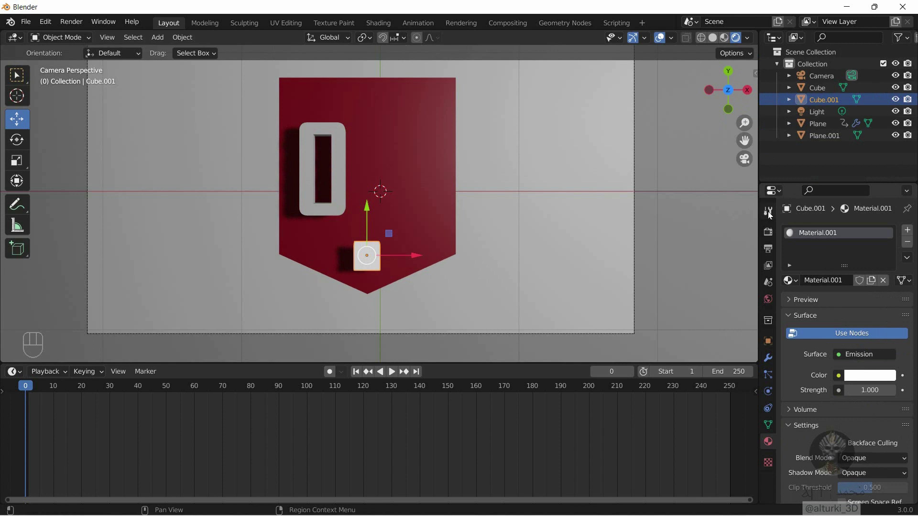
- Enable Ambient Occlusion, Bloom, Screen Space Reflections and Motion Blur in the Eevee render settings
{"action": "left_click", "coordinate": [769, 233]}
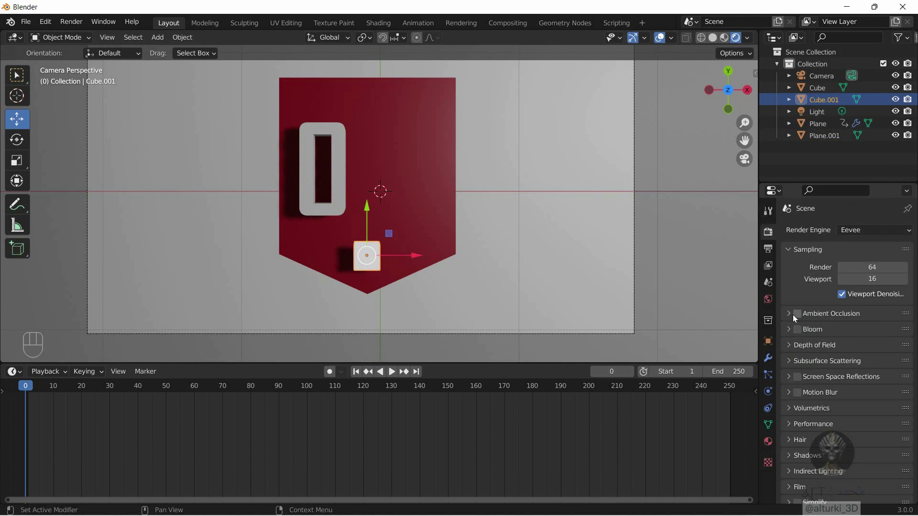
{"action": "left_click", "coordinate": [799, 318]}
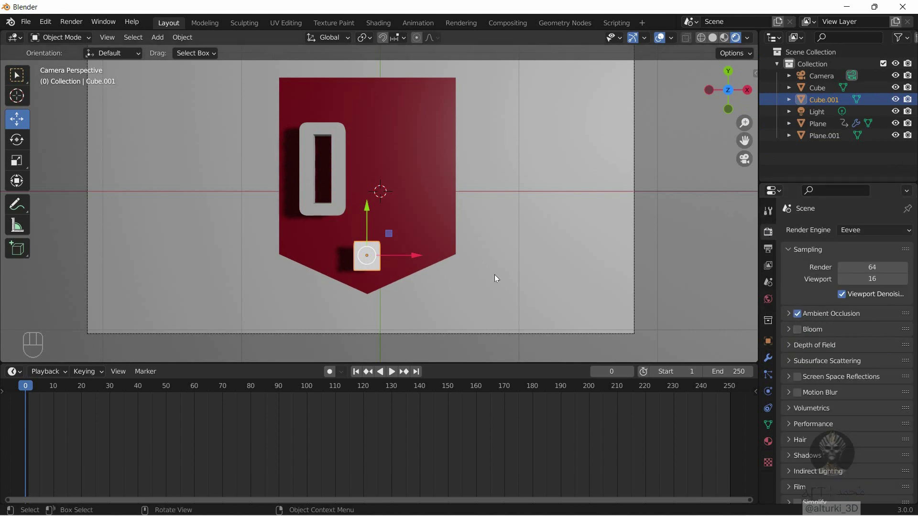
{"action": "left_click_drag", "start_coordinate": [802, 336], "coordinate": [802, 387]}
{"action": "left_click", "coordinate": [801, 400]}
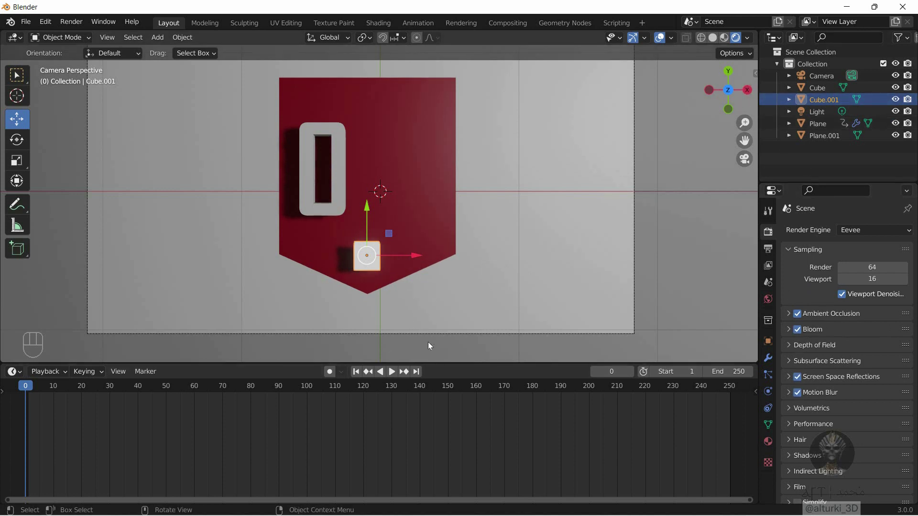
- Keyframe Cube.001's emission strength at 17.2 and preview the glow in playback
{"action": "left_click", "coordinate": [767, 443]}
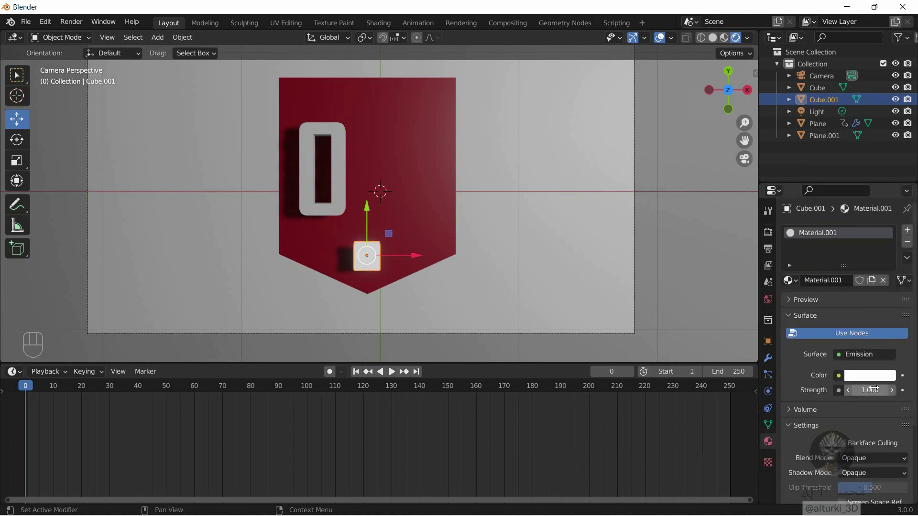
{"action": "left_click", "coordinate": [905, 394]}
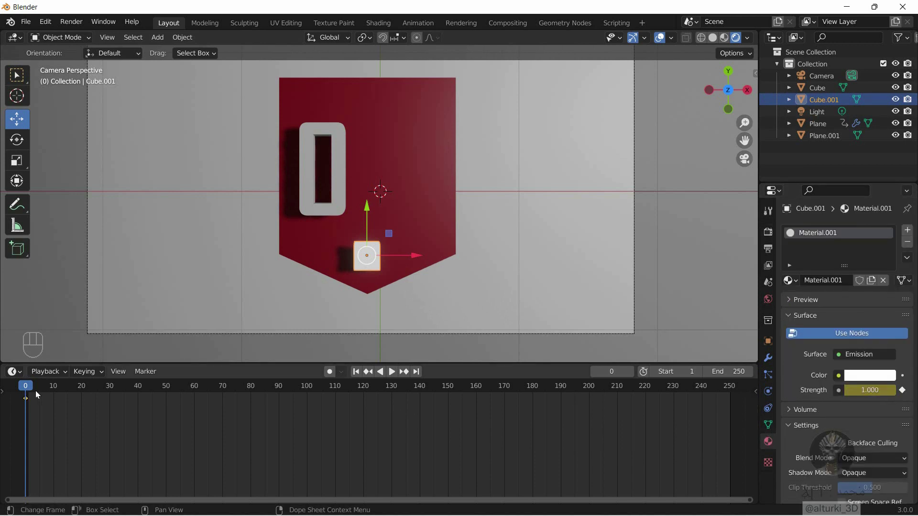
{"action": "left_click_drag", "start_coordinate": [30, 390], "coordinate": [354, 394]}
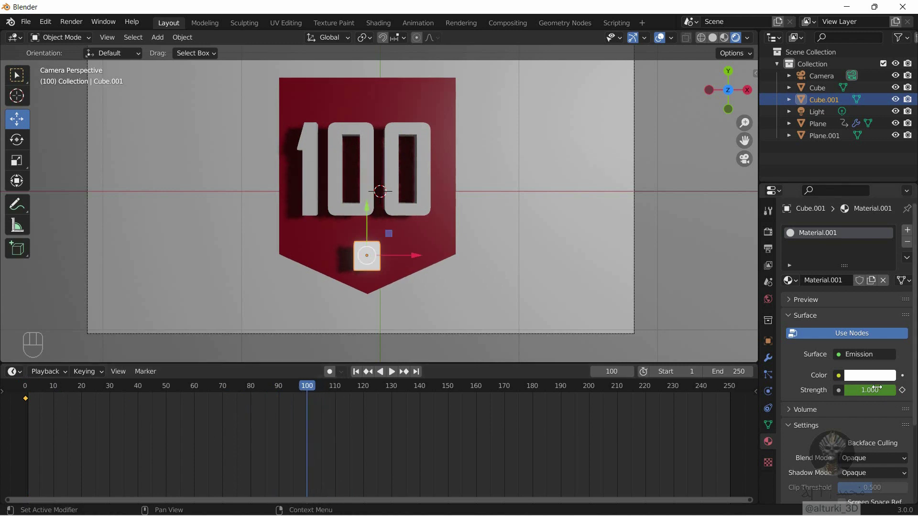
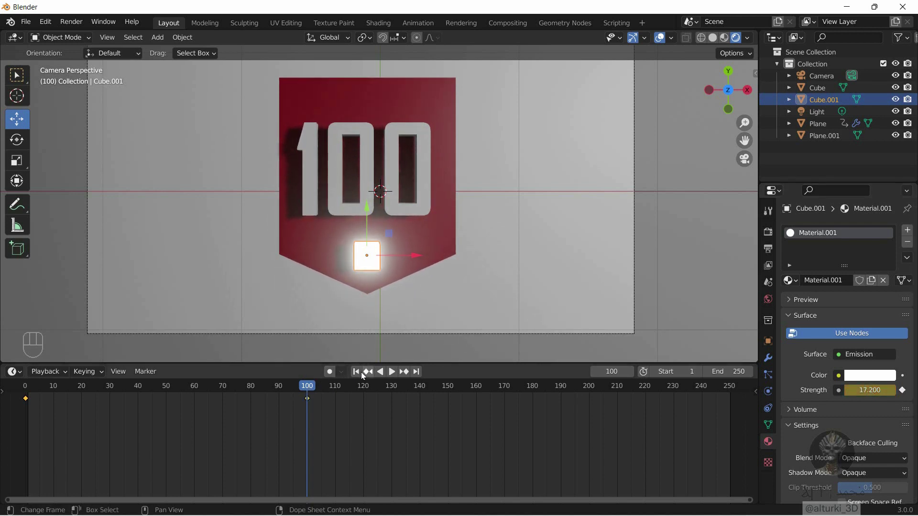
{"action": "left_click", "coordinate": [365, 376]}
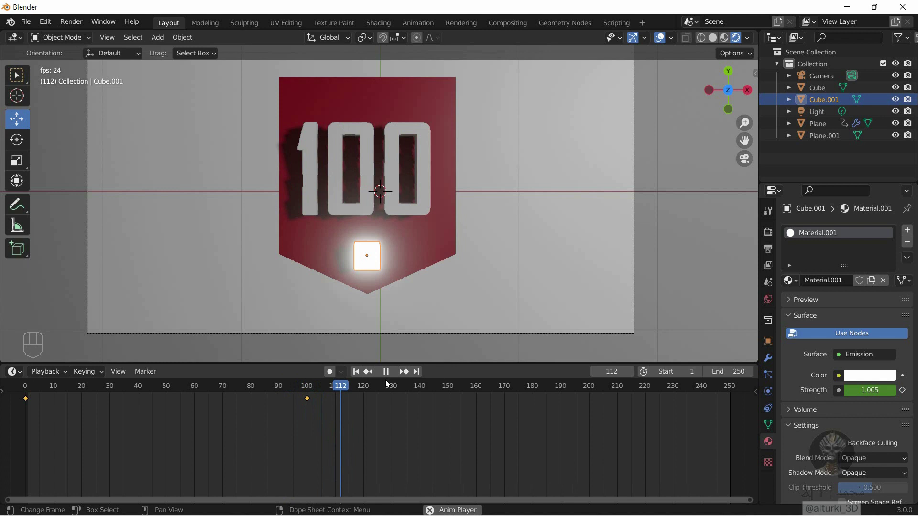
{"action": "left_click", "coordinate": [389, 378]}
- Move the glow strength keyframe to about frame 138, replay to check, and rewind to frame 1
{"action": "left_click", "coordinate": [323, 412]}
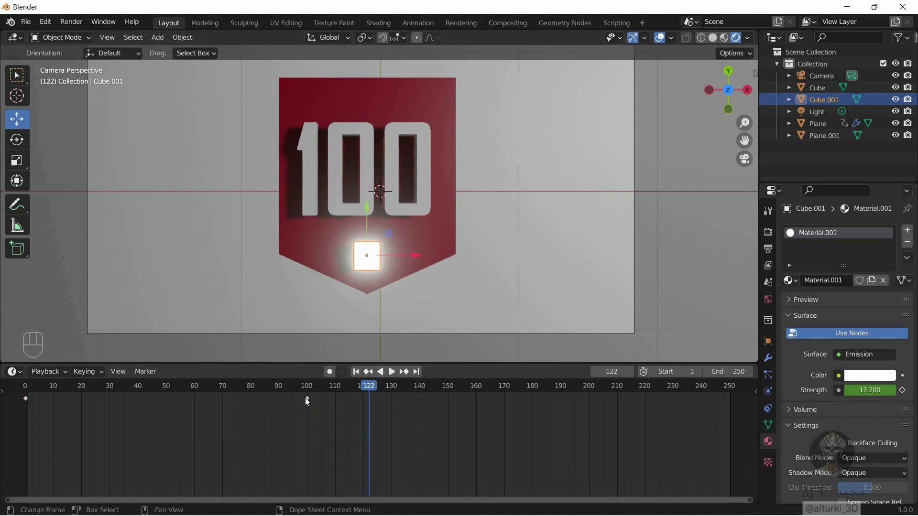
{"action": "left_click_drag", "start_coordinate": [306, 395], "coordinate": [405, 394]}
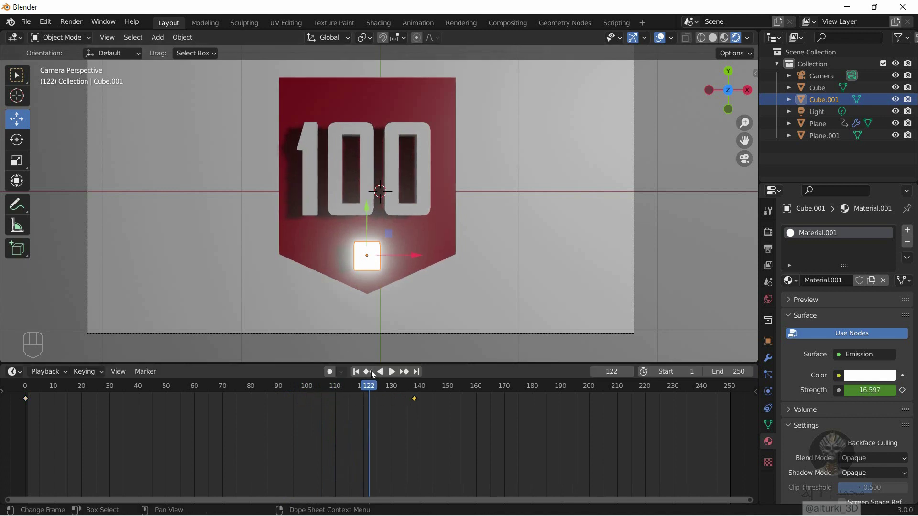
{"action": "left_click", "coordinate": [364, 375]}
{"action": "left_click", "coordinate": [393, 375]}
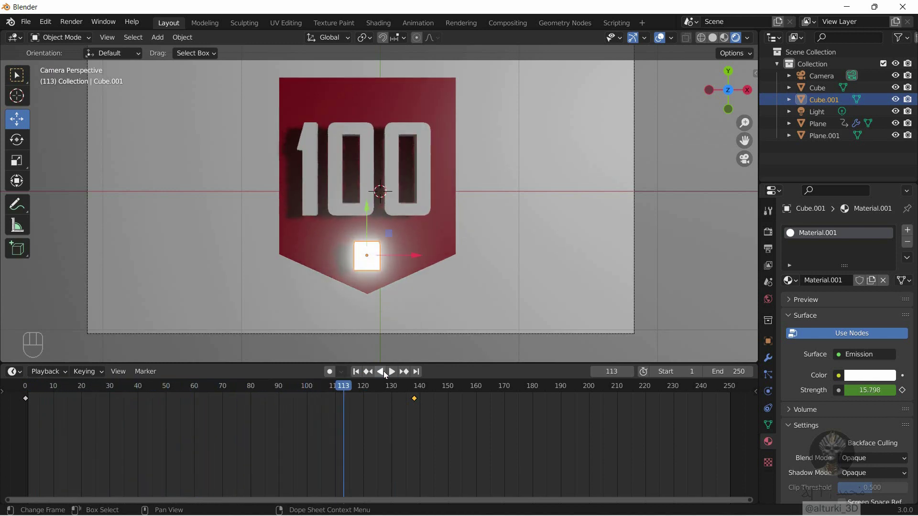
{"action": "left_click", "coordinate": [361, 376]}
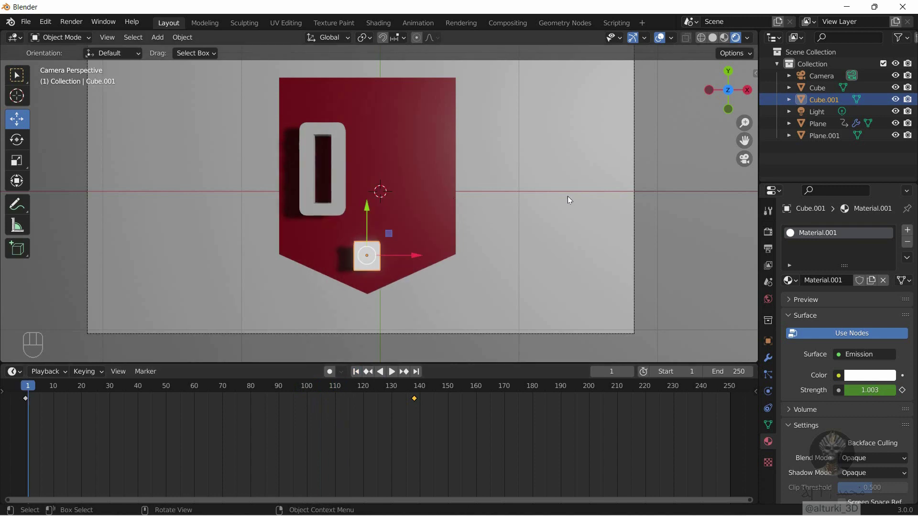
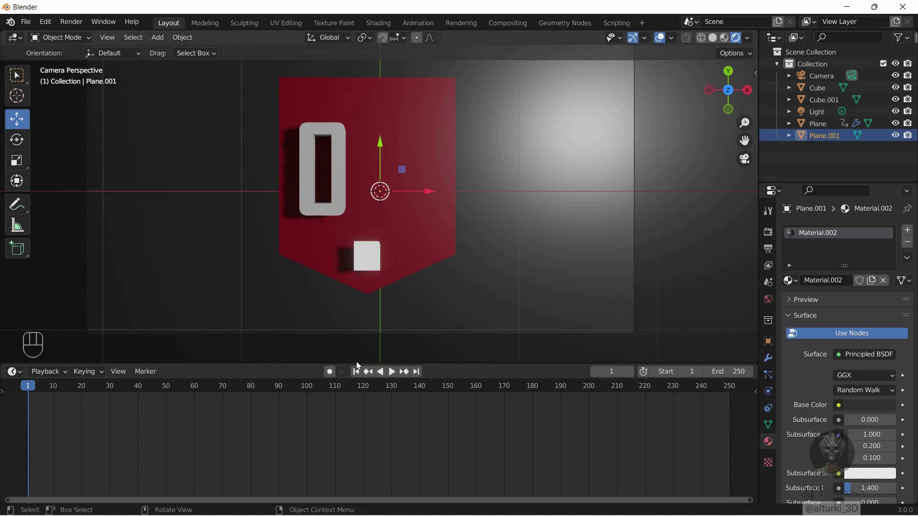
- Replay the glowing countdown from frame 1 a couple of times and rewind to the first frame
{"action": "left_click", "coordinate": [359, 375]}
{"action": "left_click", "coordinate": [394, 374]}
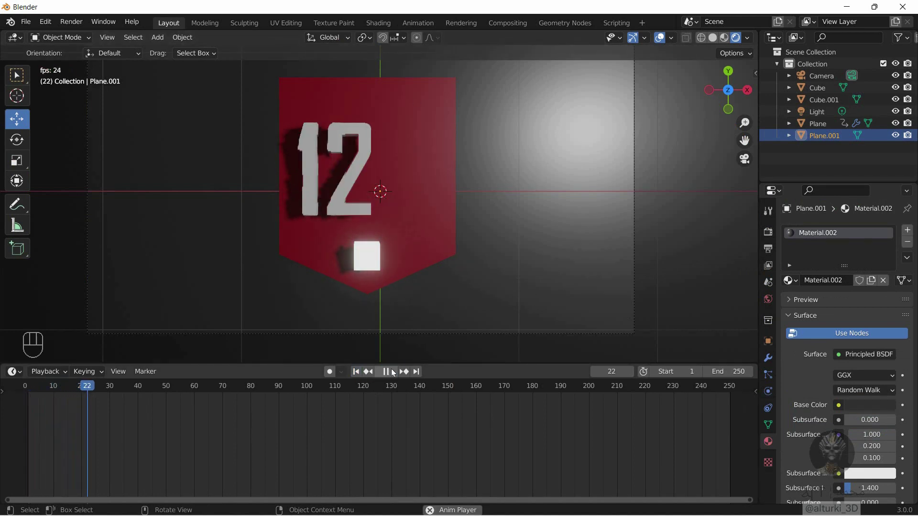
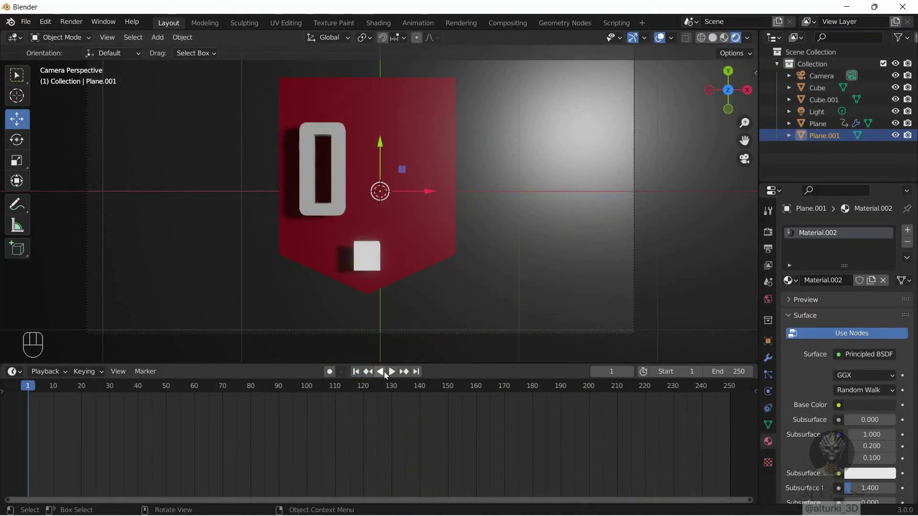
{"action": "left_click", "coordinate": [392, 376]}
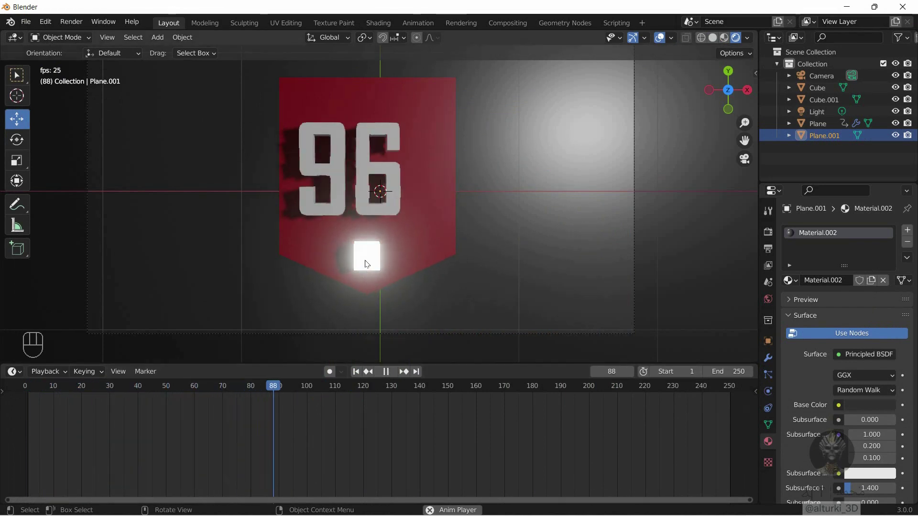
{"action": "left_click_drag", "start_coordinate": [387, 375], "coordinate": [369, 377]}
{"action": "left_click", "coordinate": [358, 377]}
{"action": "left_click", "coordinate": [393, 374]}
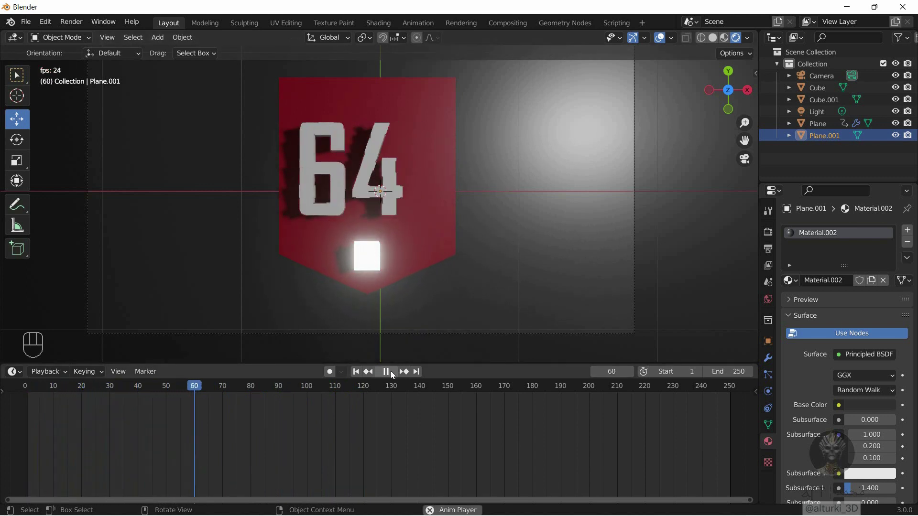
{"action": "left_click", "coordinate": [361, 376]}
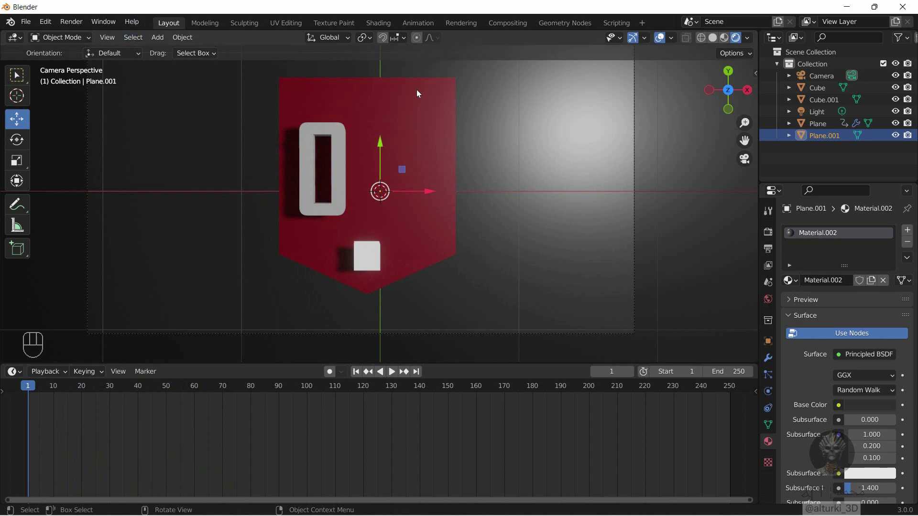
- Orbit out of camera view to an angled shot and play the countdown with the pulsing cube from frame 1
{"action": "left_click_drag", "start_coordinate": [731, 111], "coordinate": [494, 215]}
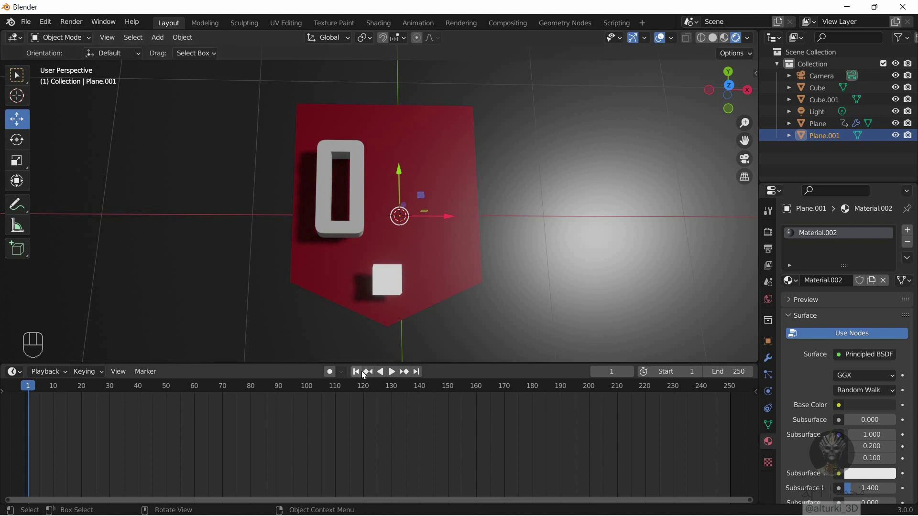
{"action": "left_click_drag", "start_coordinate": [373, 375], "coordinate": [393, 377]}
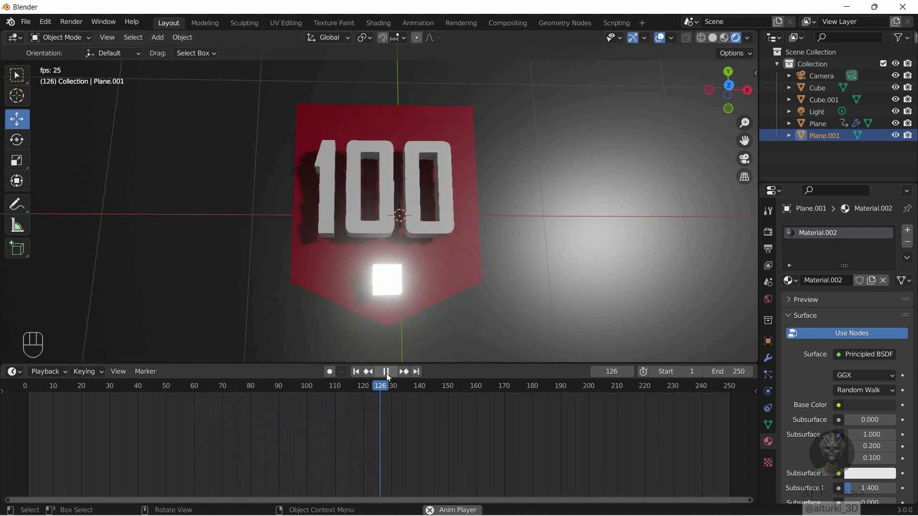
{"action": "left_click", "coordinate": [389, 378]}
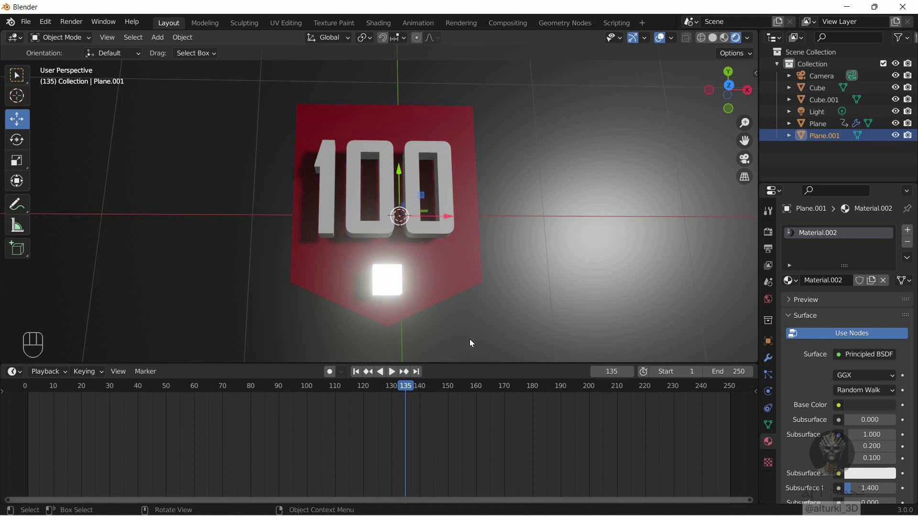
{"action": "left_click", "coordinate": [359, 379]}
{"action": "left_click", "coordinate": [395, 379]}
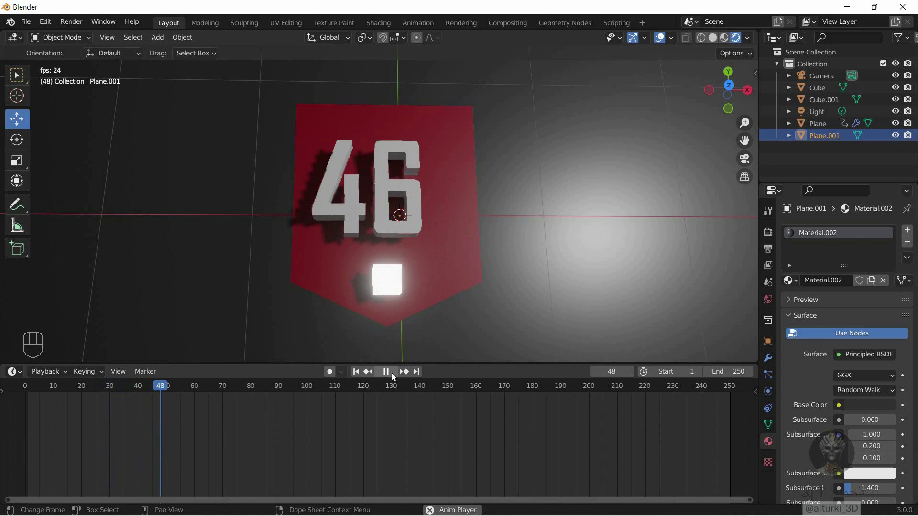